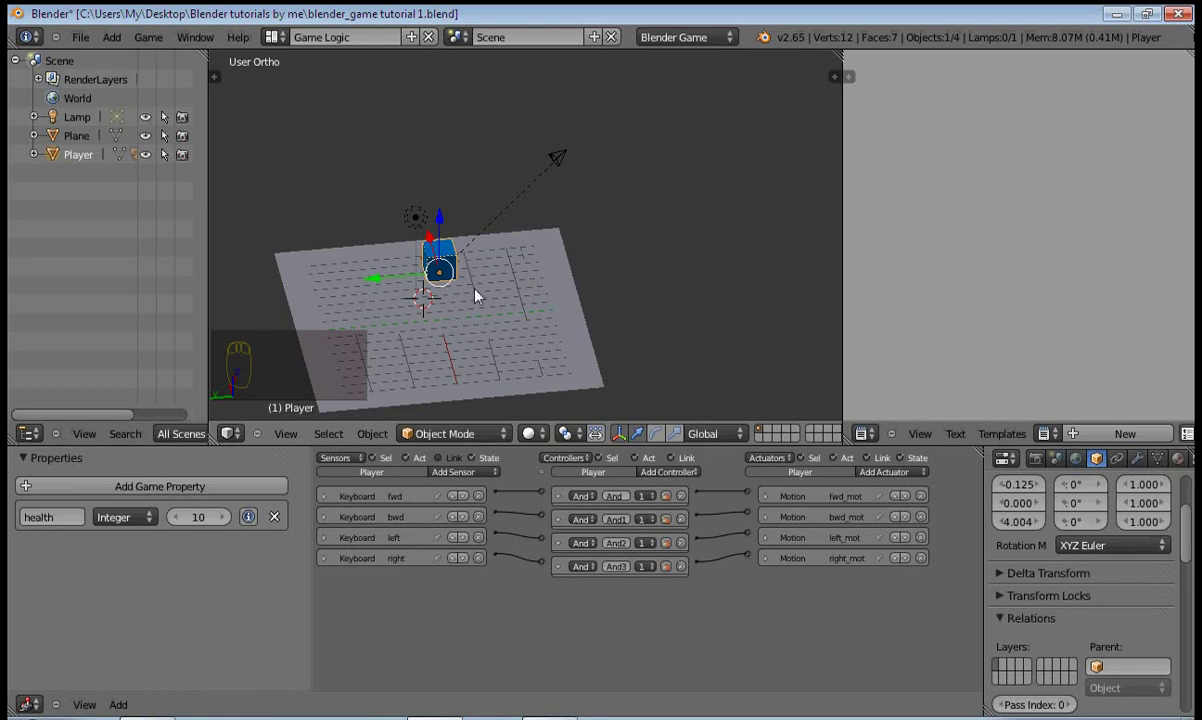
Reposition the camera, clear its old parent and parent it to the player cube
drag(482, 262, 529, 148)
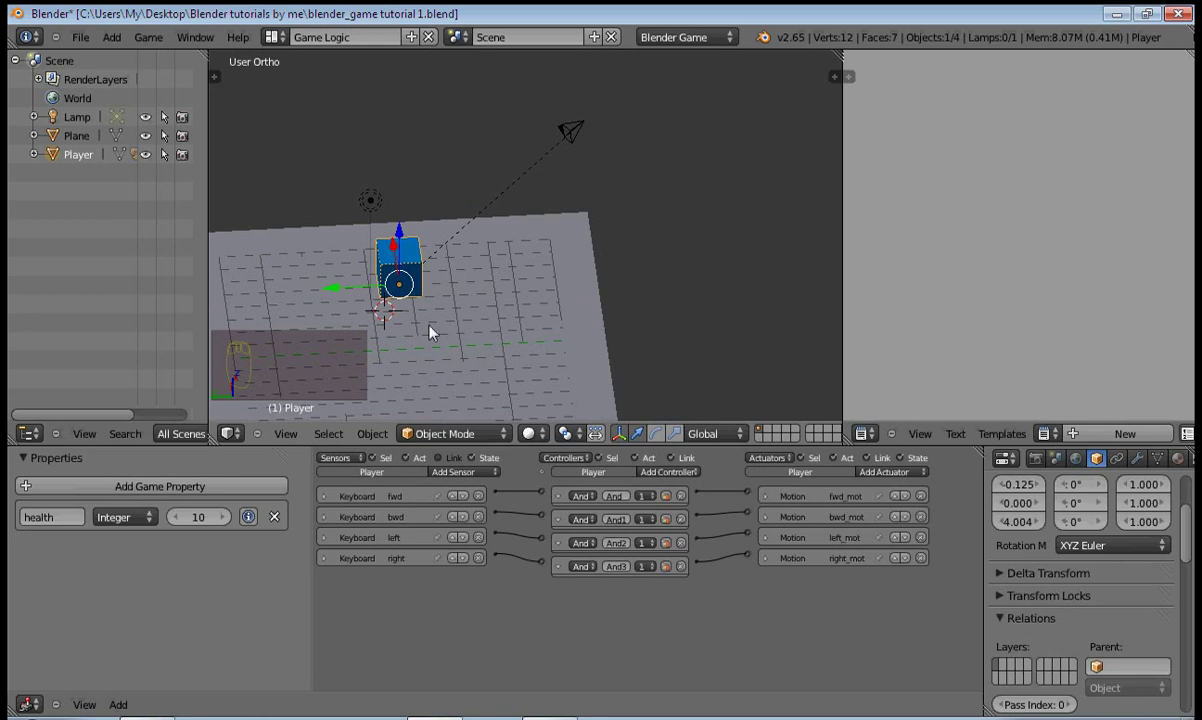
drag(648, 219, 449, 213)
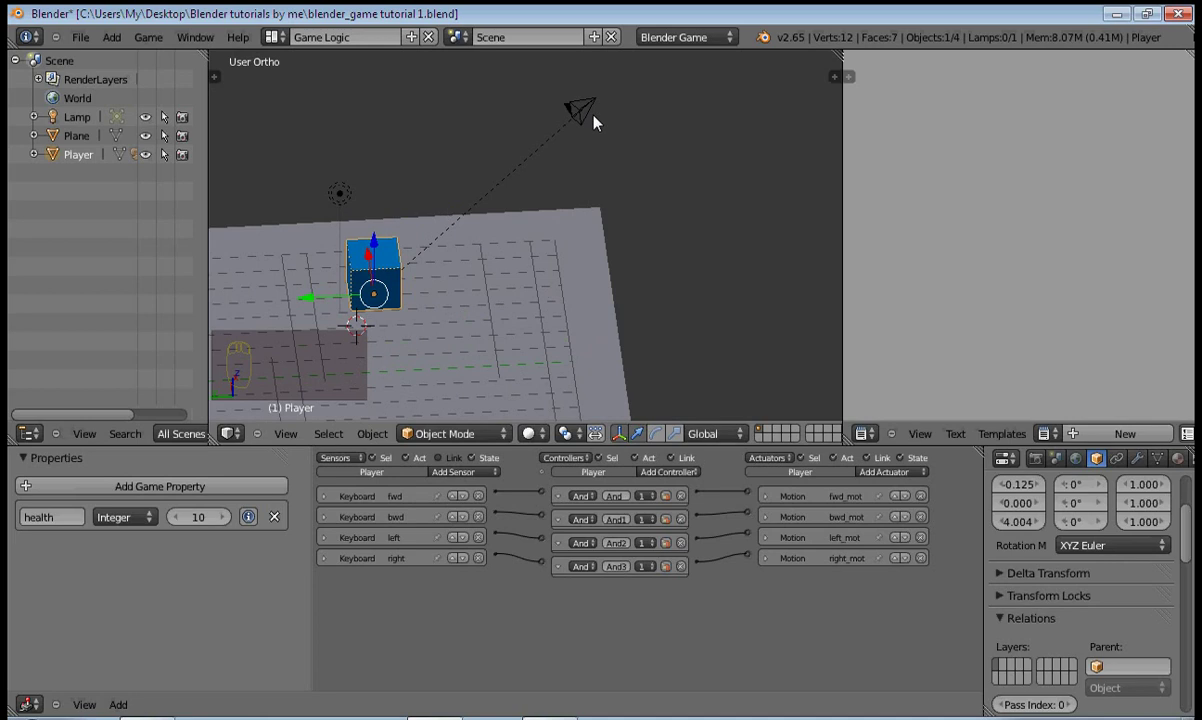
drag(442, 227, 519, 165)
drag(529, 168, 511, 260)
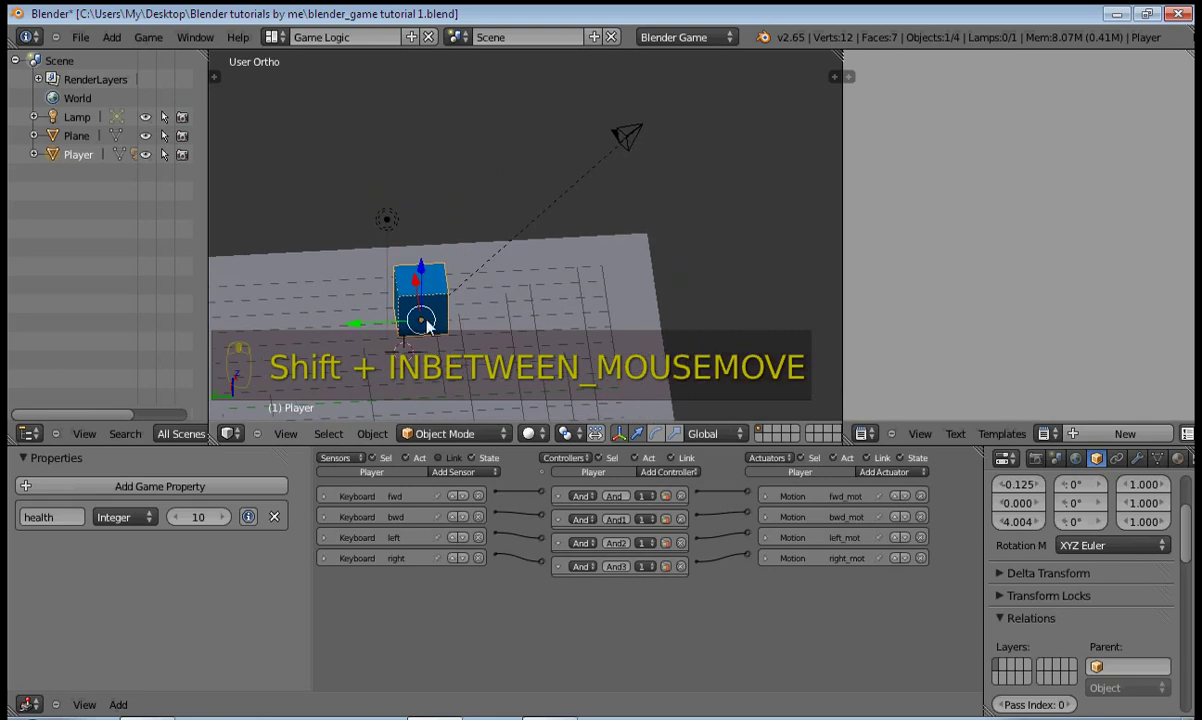
key(g)
drag(530, 191, 650, 137)
key(alt+p)
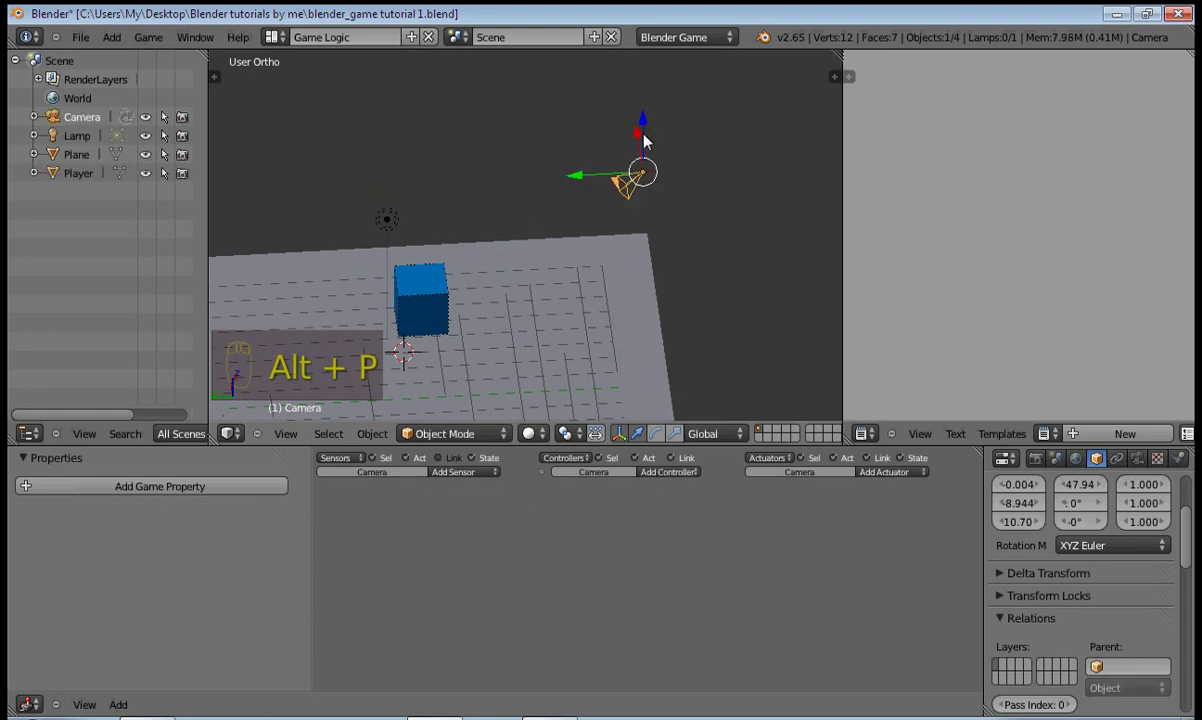
drag(650, 137, 440, 282)
right_click(440, 282)
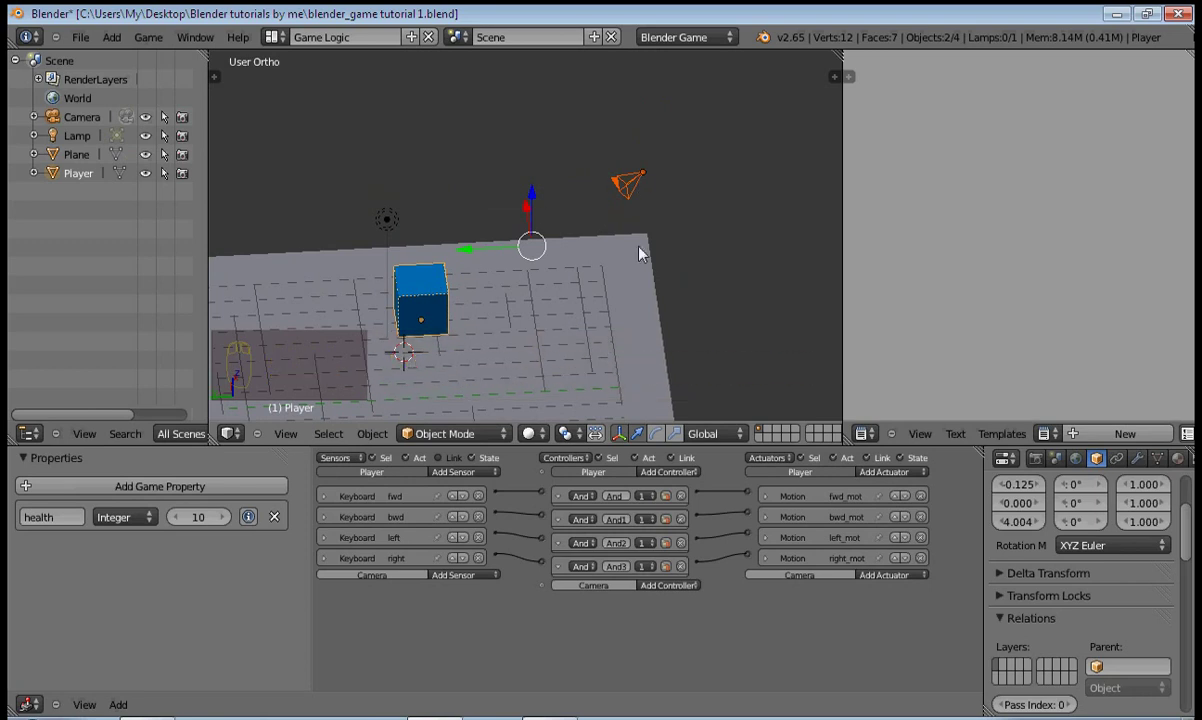
key(ctrl+p)
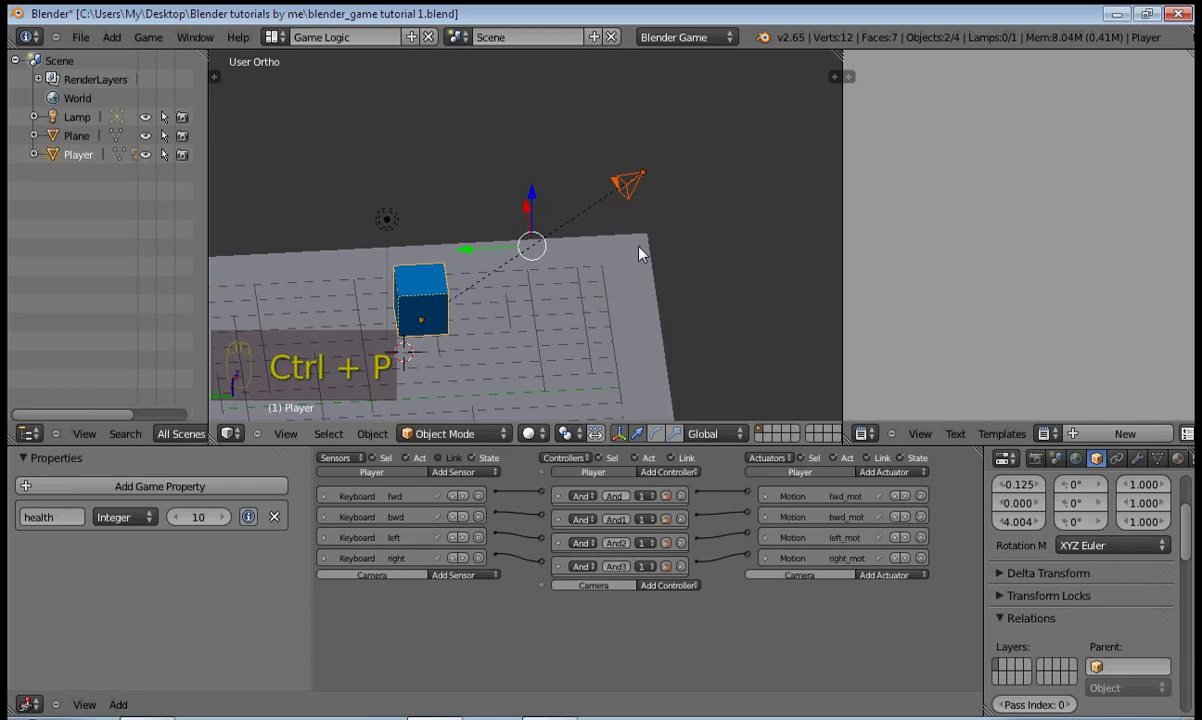
Check the camera follows by selecting and nudging the player cube
drag(689, 221, 441, 251)
right_click(470, 261)
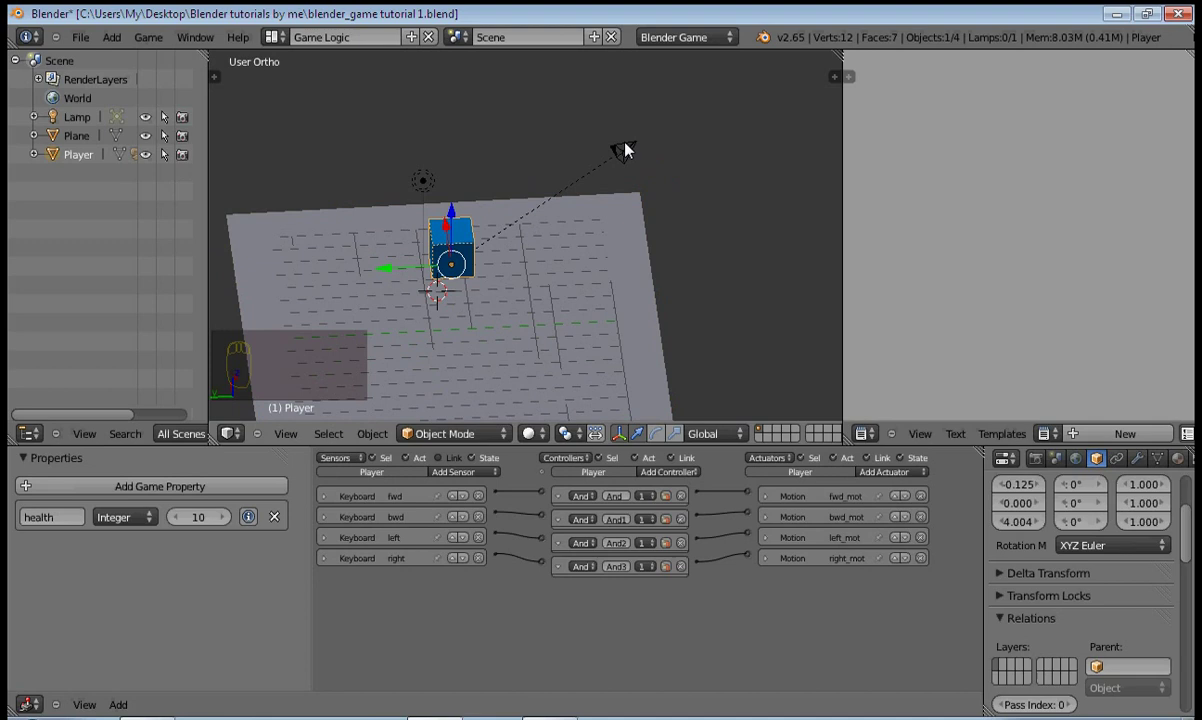
right_click(629, 157)
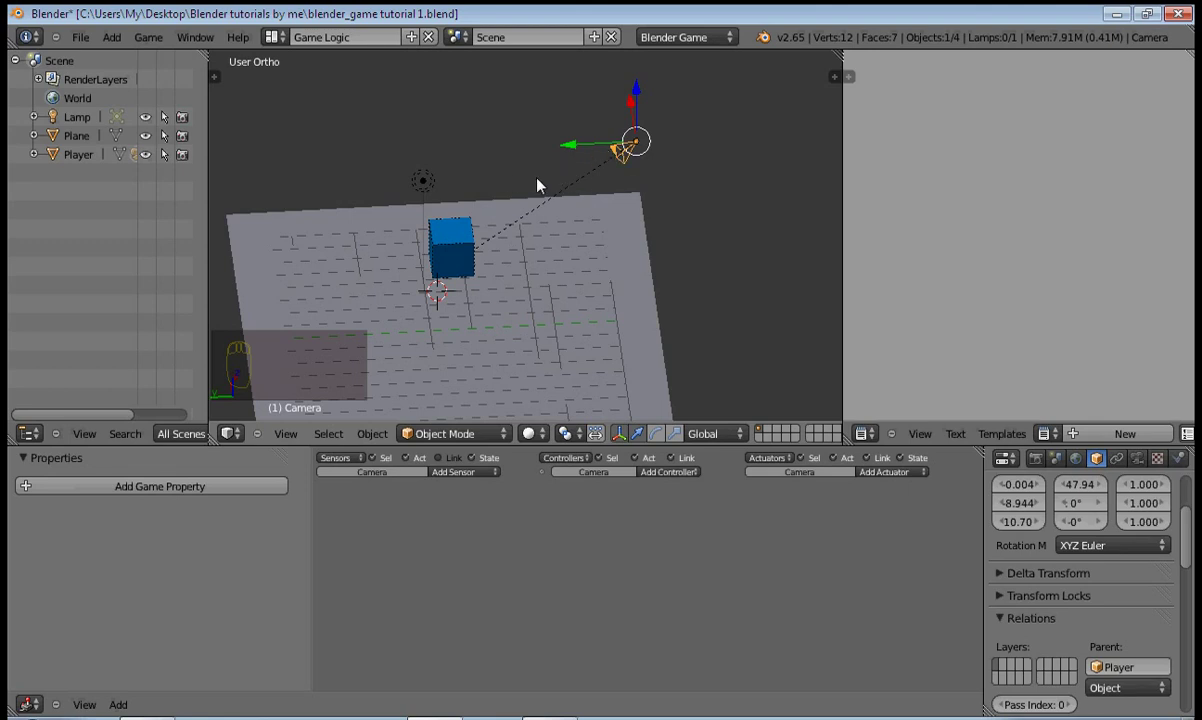
right_click(478, 245)
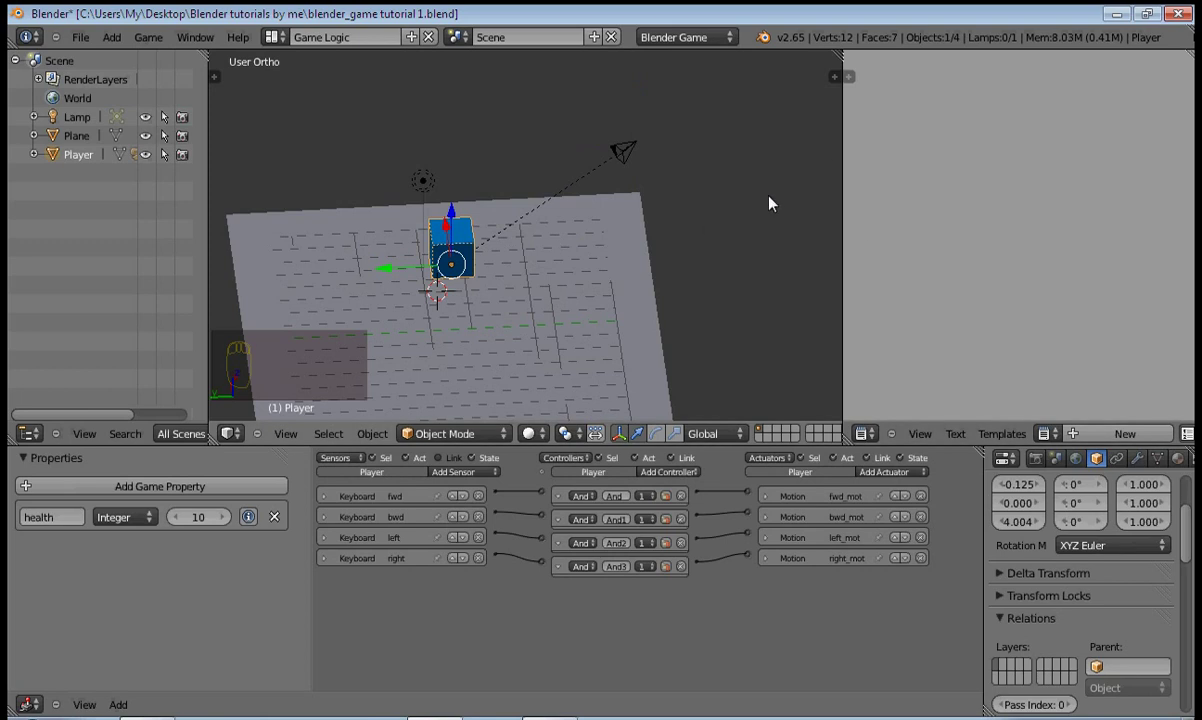
key(g)
right_click(722, 171)
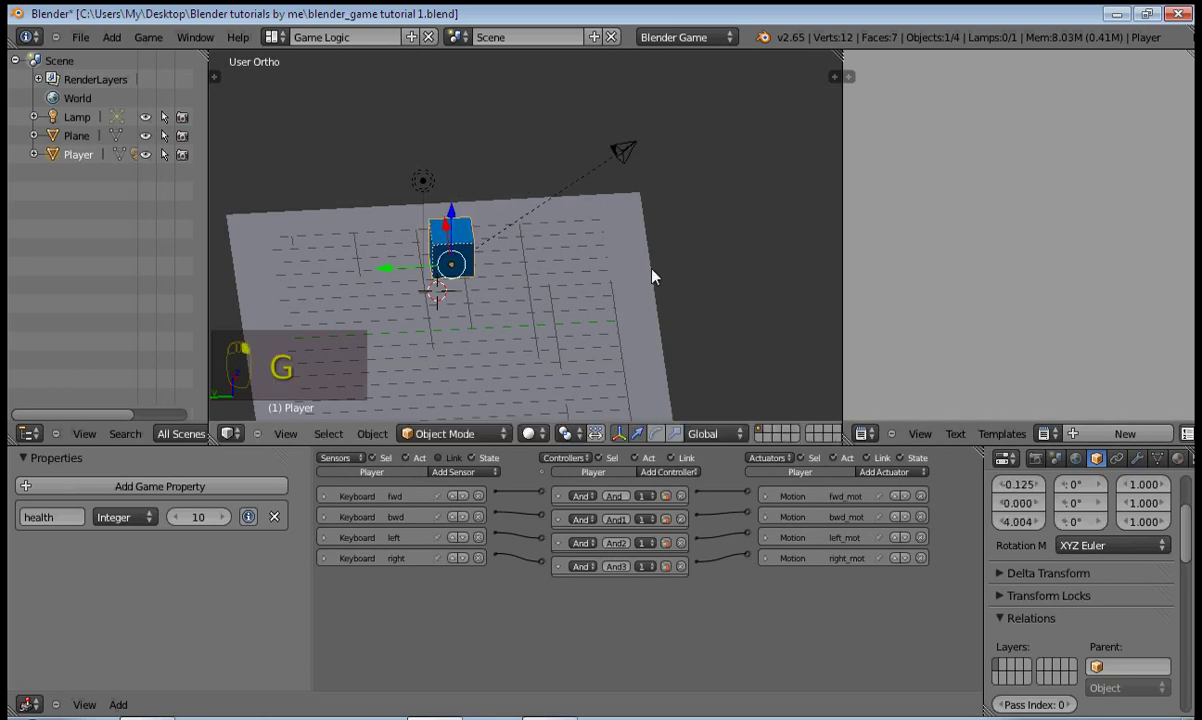
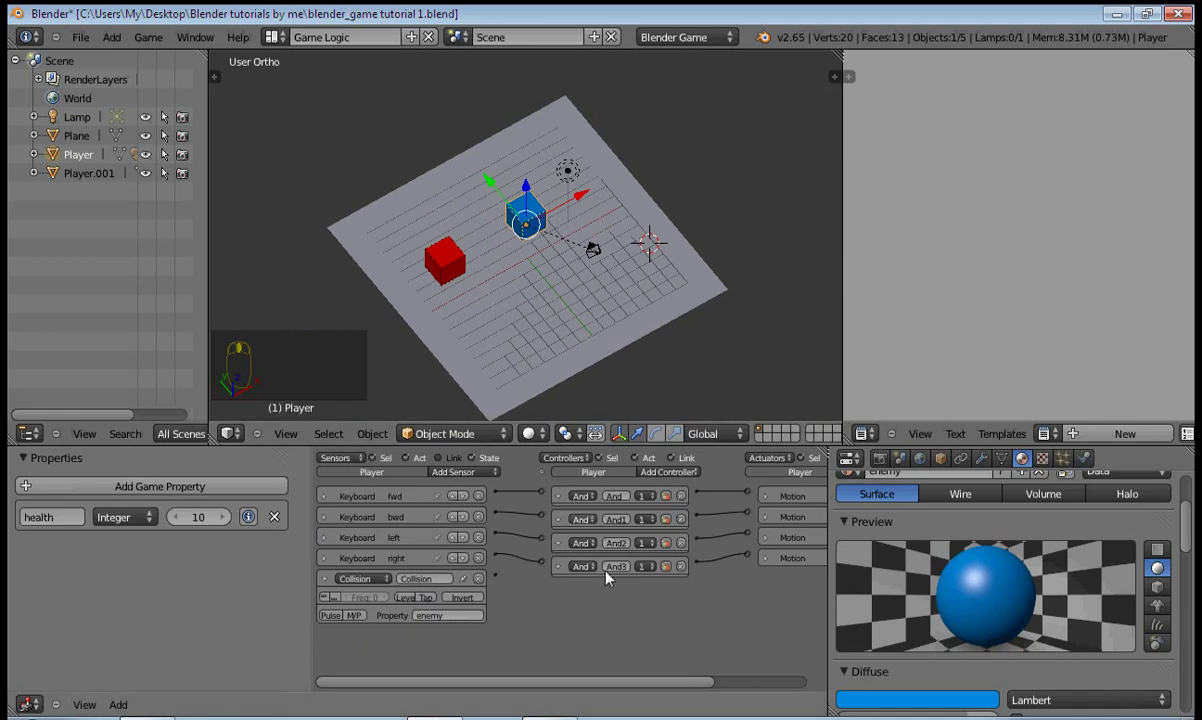
Wire the collision sensor through a new controller to a Property actuator in Add mode for health
drag(608, 469, 503, 583)
drag(699, 591, 804, 481)
drag(809, 471, 793, 532)
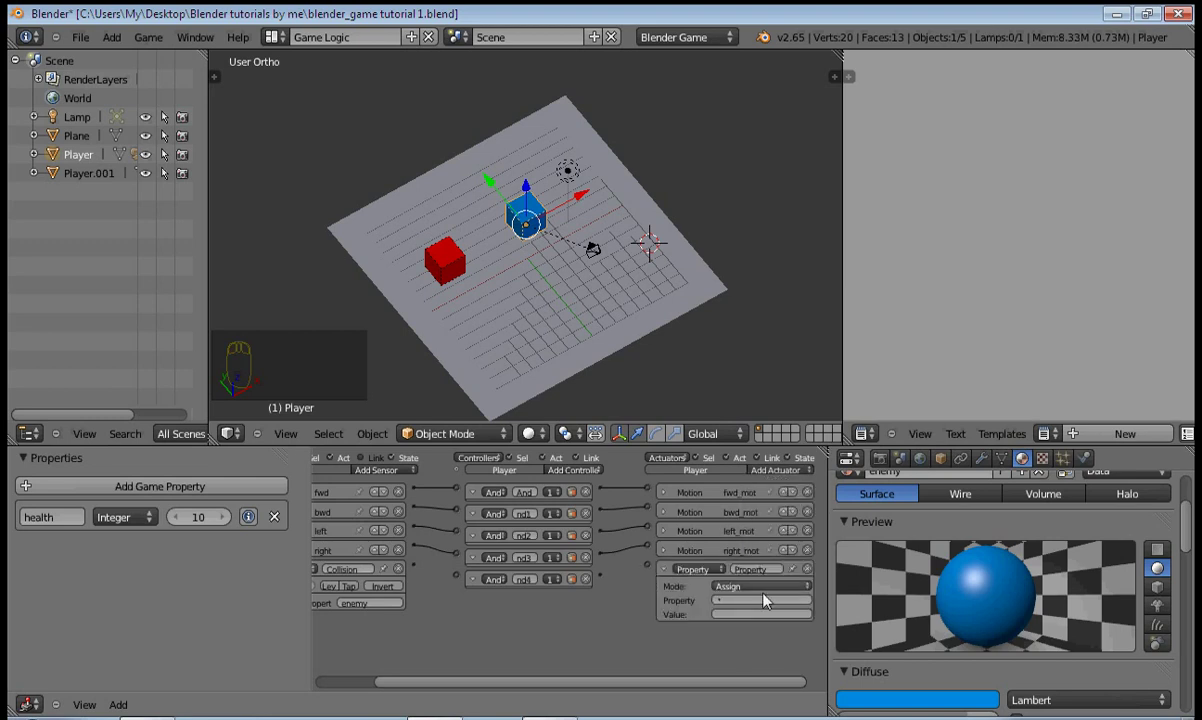
drag(740, 593, 739, 569)
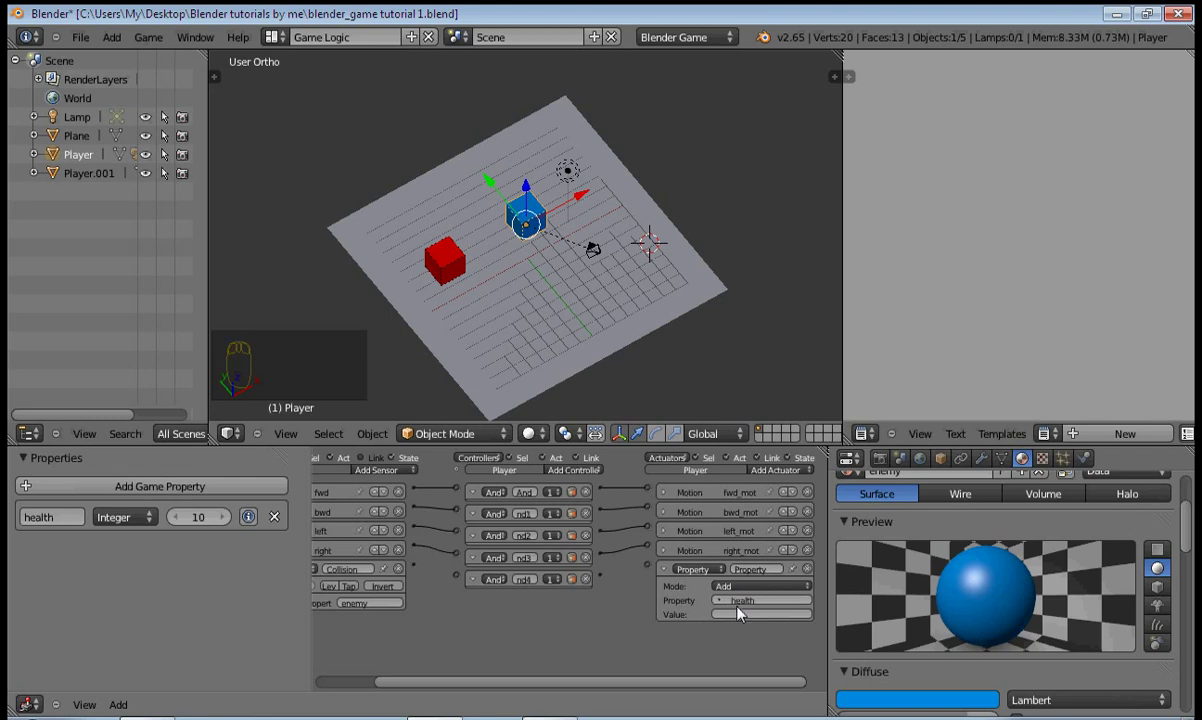
drag(747, 612, 535, 278)
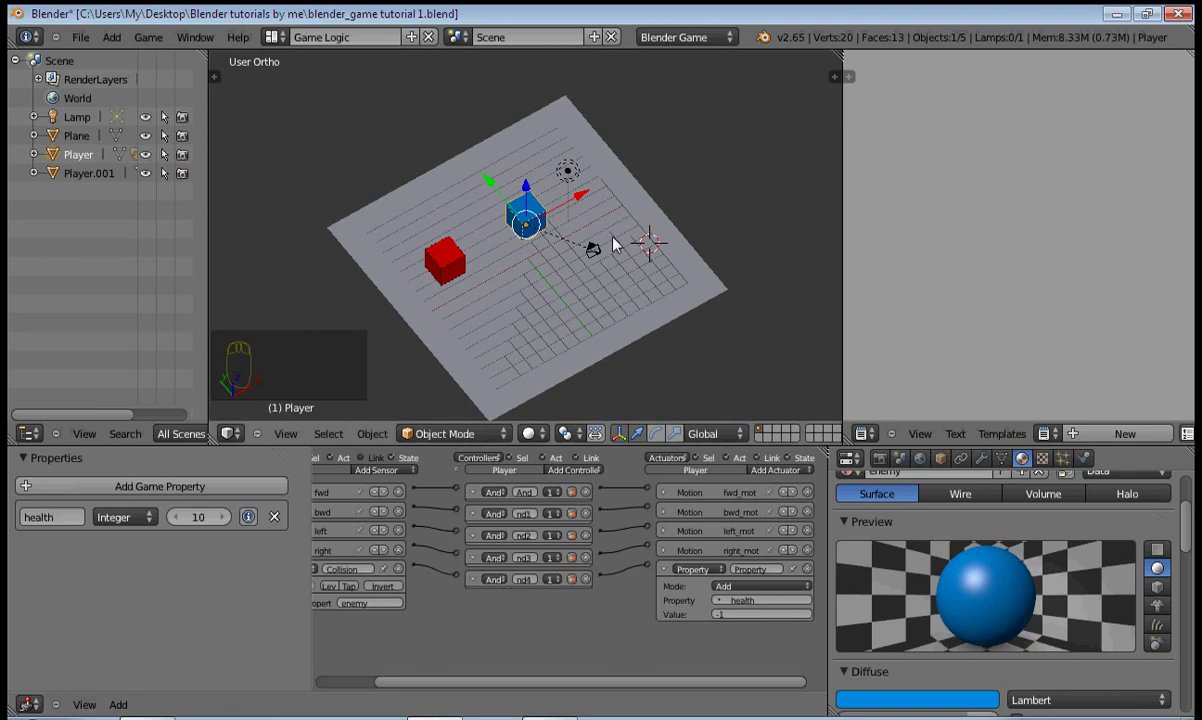
Flag health for debug display and enable Show Debug Properties in the Game menu
drag(618, 245, 253, 525)
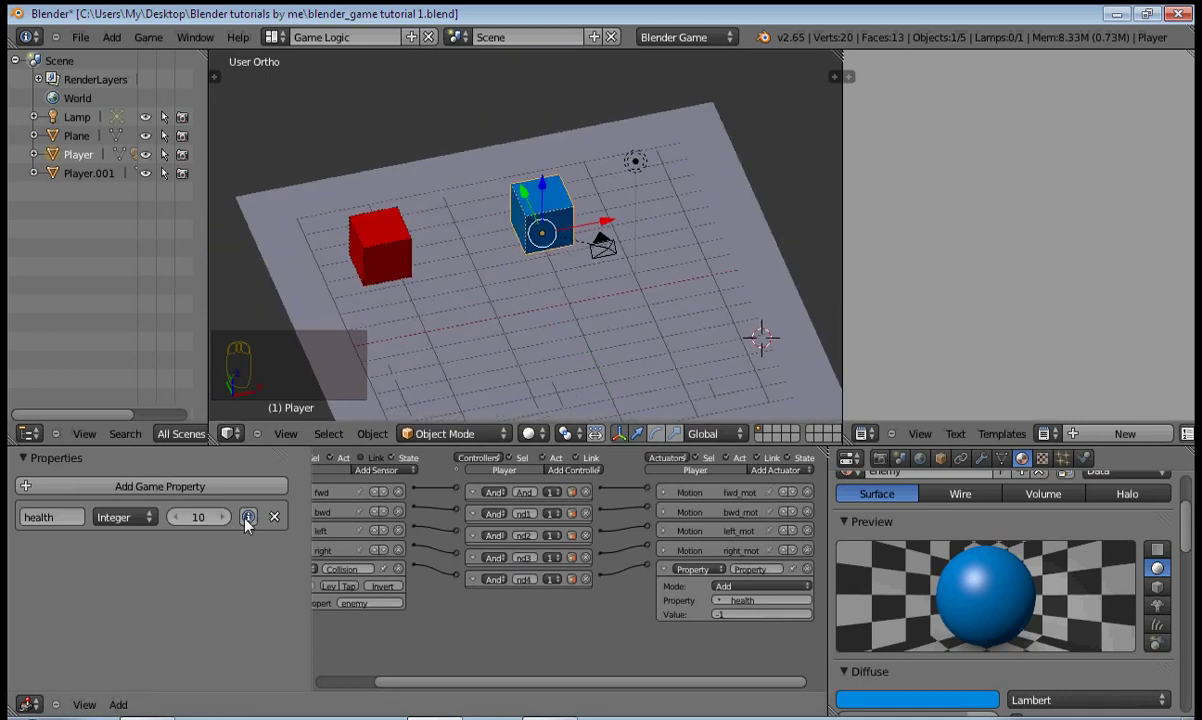
drag(260, 525, 285, 70)
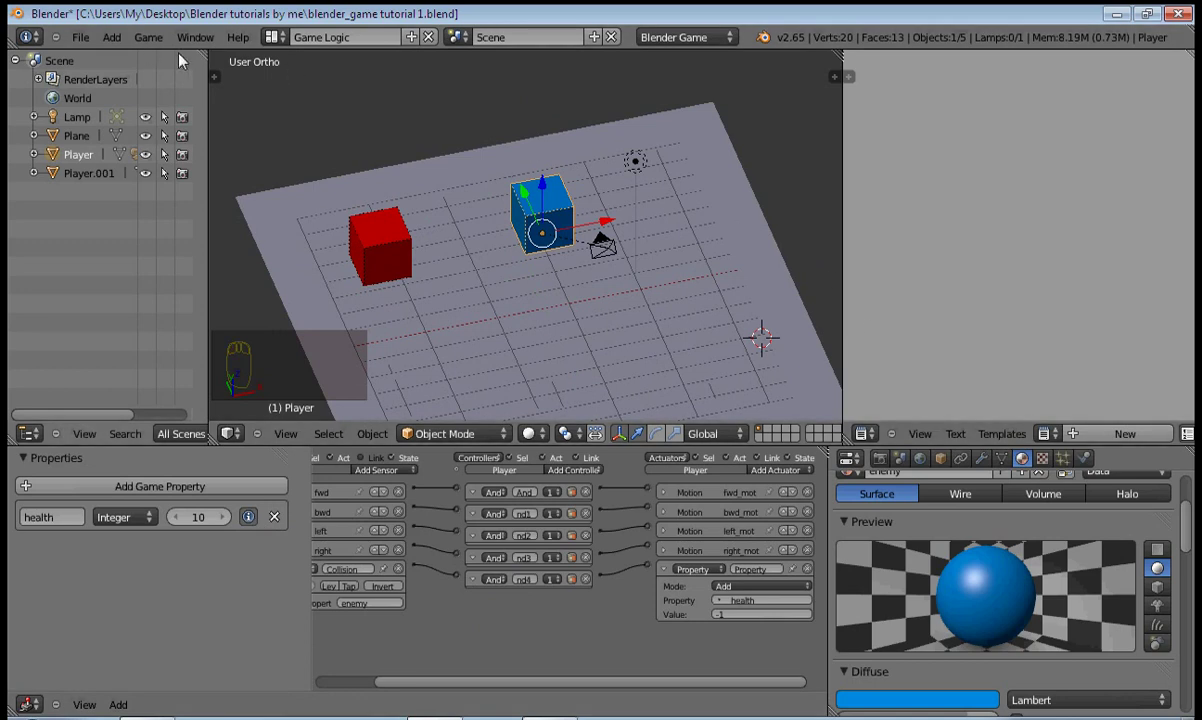
drag(160, 45, 157, 81)
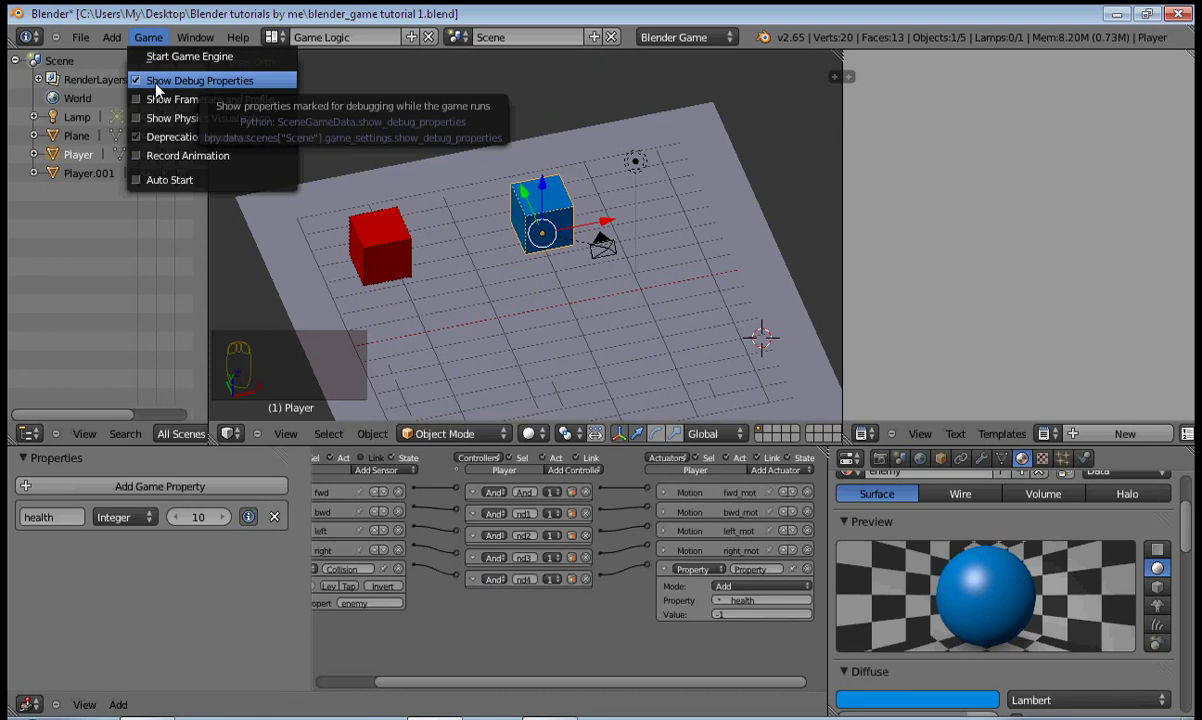
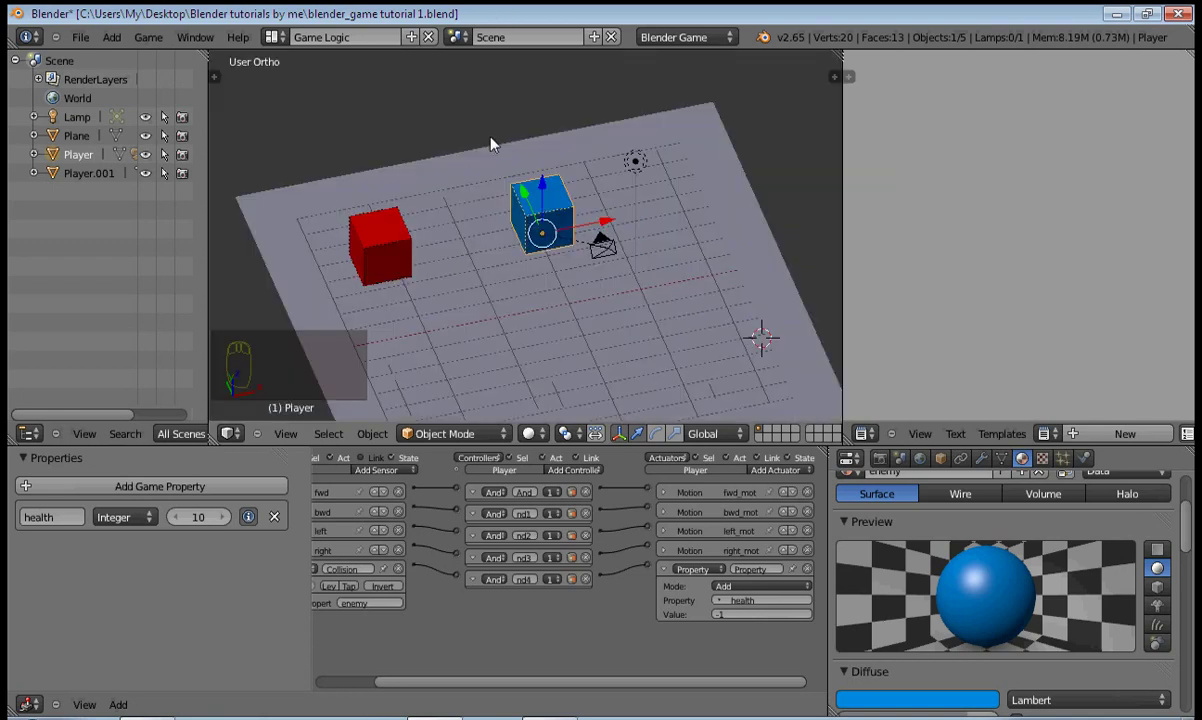
Select the red Player.001 cube and start editing its name in the outliner
middle_click(567, 182)
drag(631, 211, 553, 324)
click(553, 324)
right_click(553, 324)
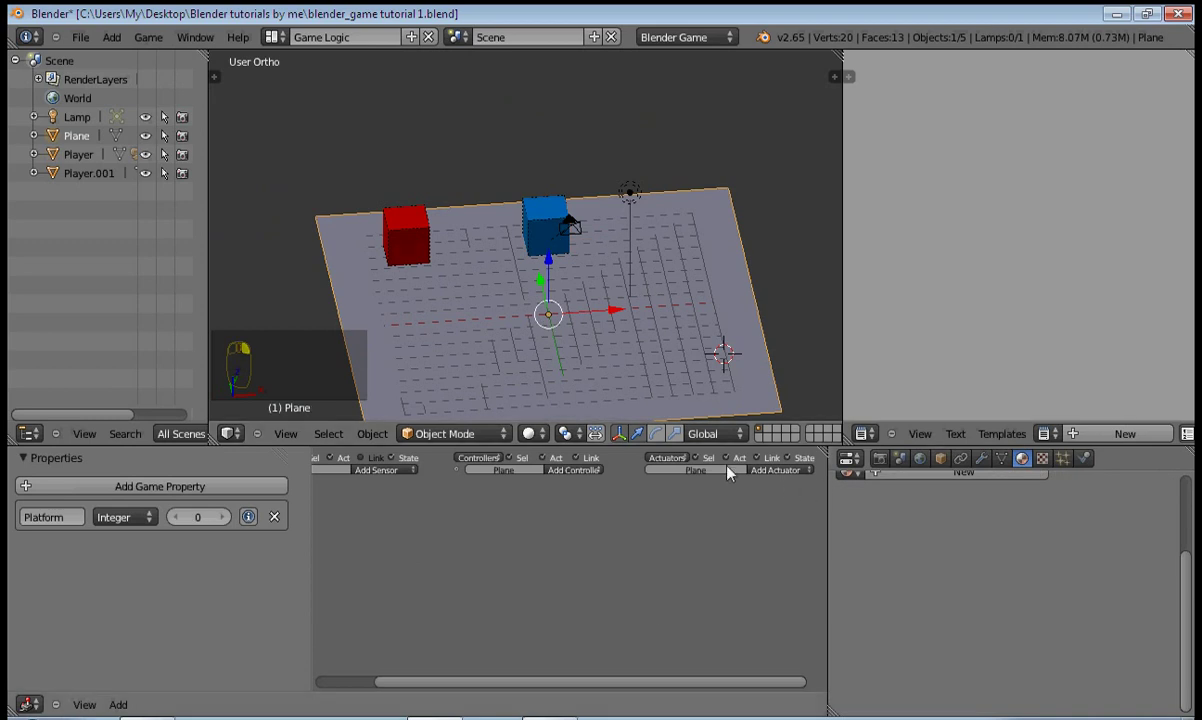
right_click(420, 231)
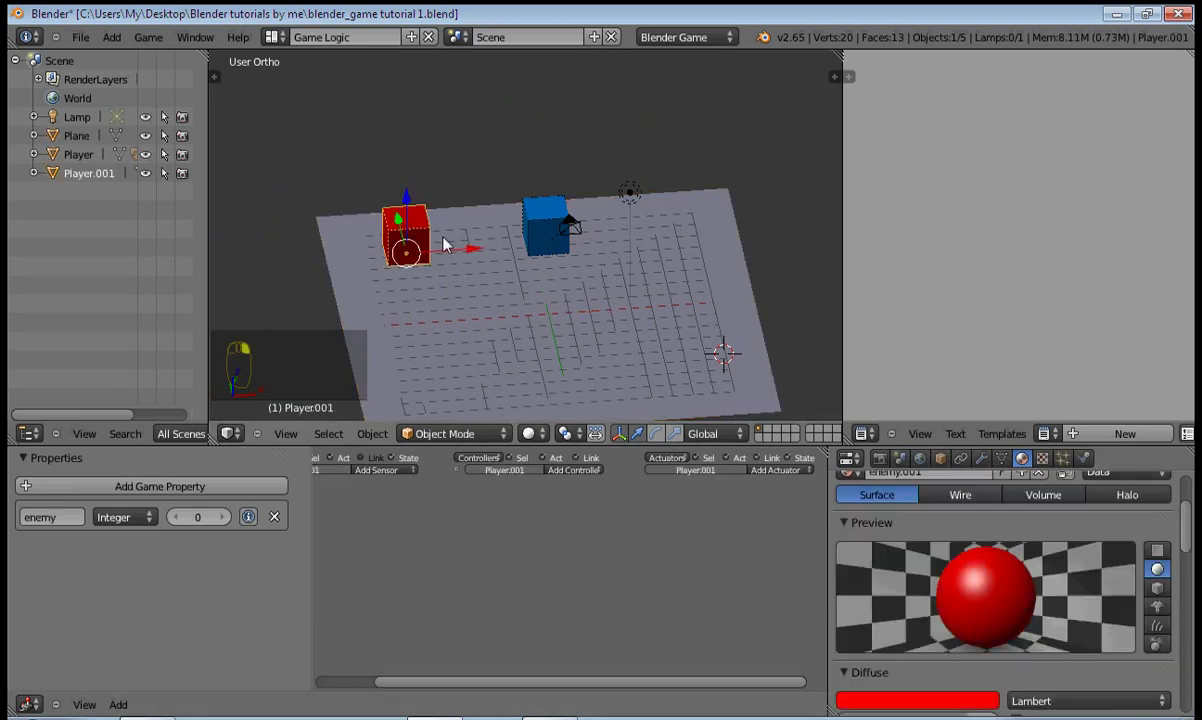
drag(599, 538, 429, 492)
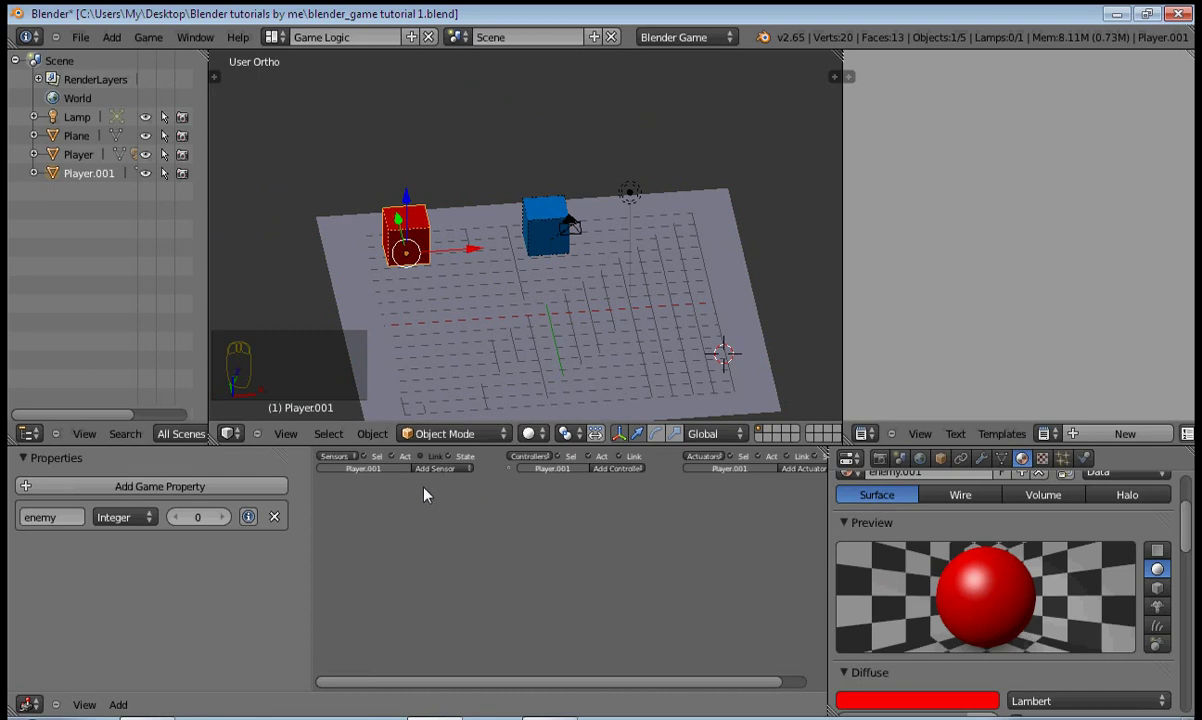
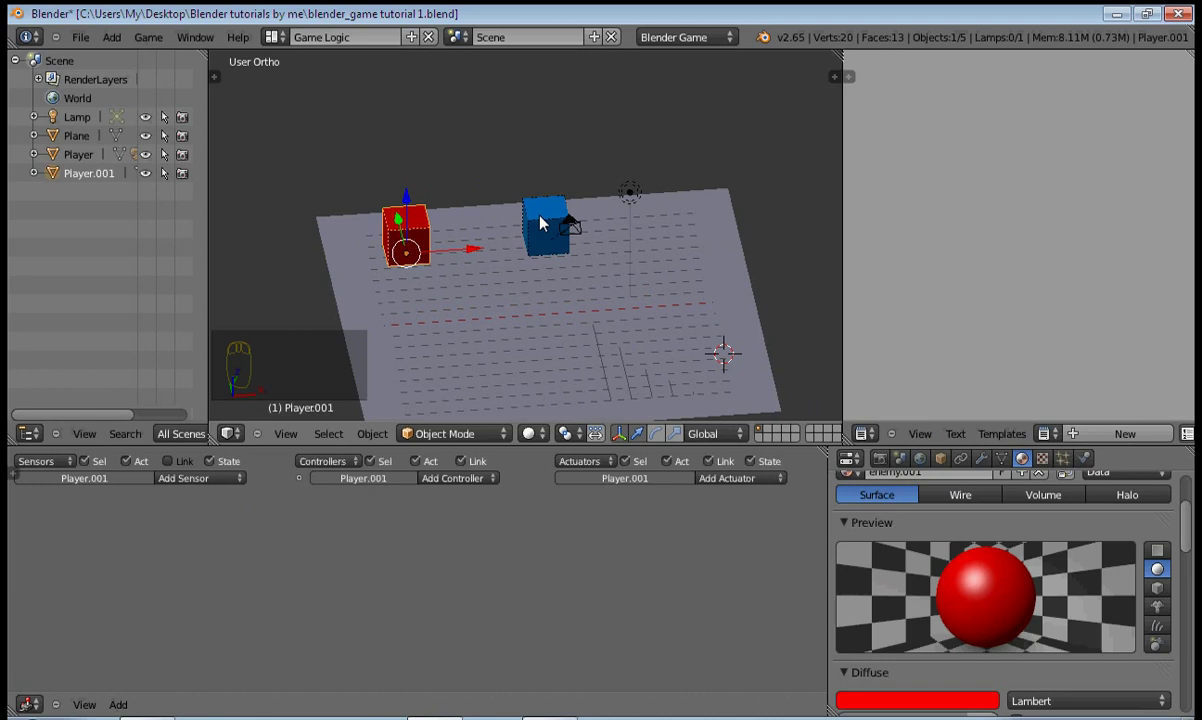
Confirm the red cube's new name Enemy
click(521, 265)
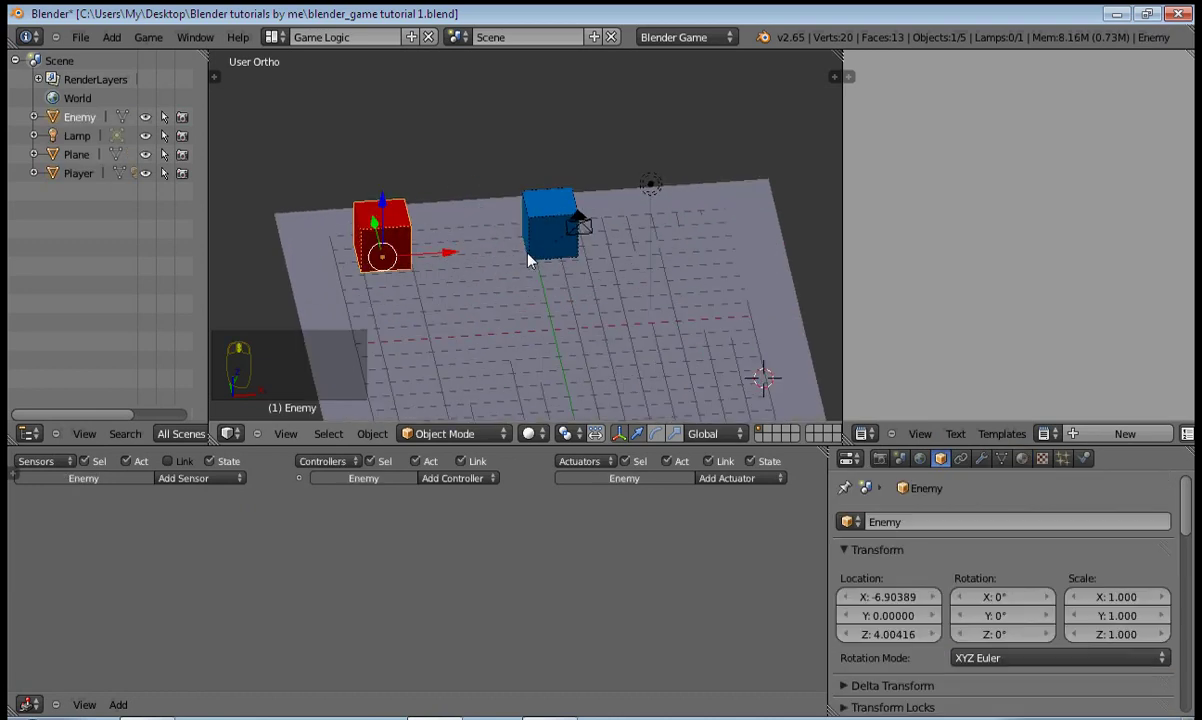
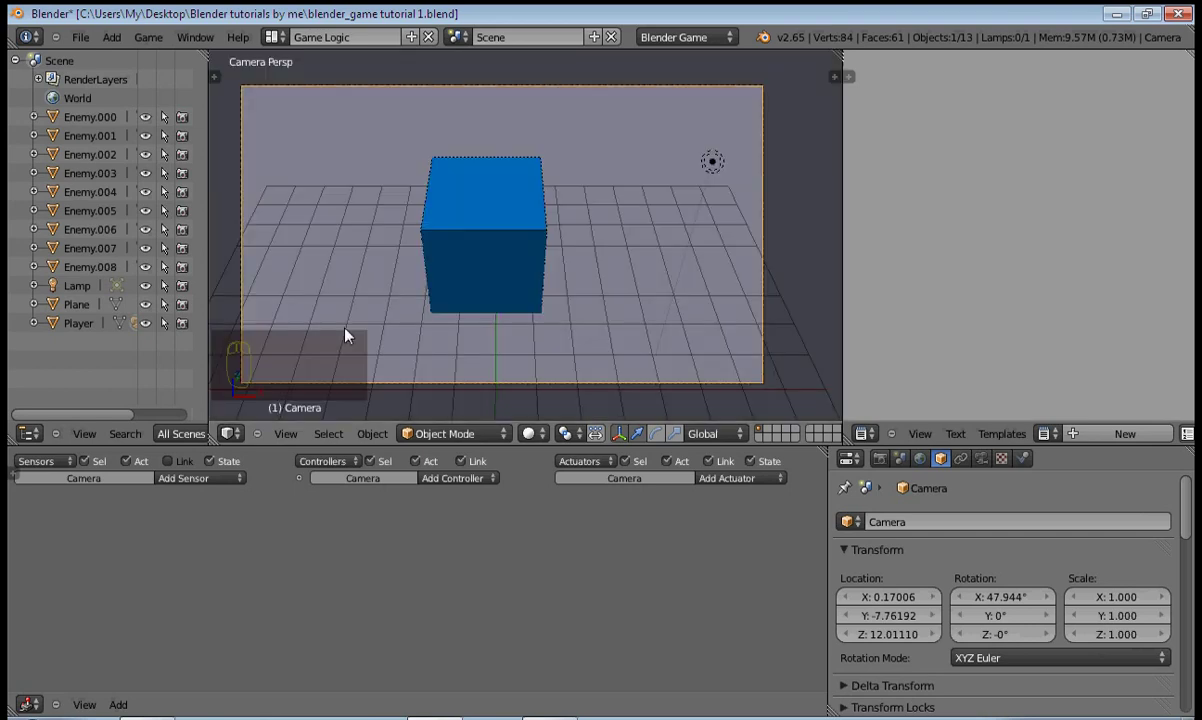
drag(526, 181, 490, 189)
scroll(up, 3)
scroll(up, 3)
scroll(up, 3)
scroll(up, 3)
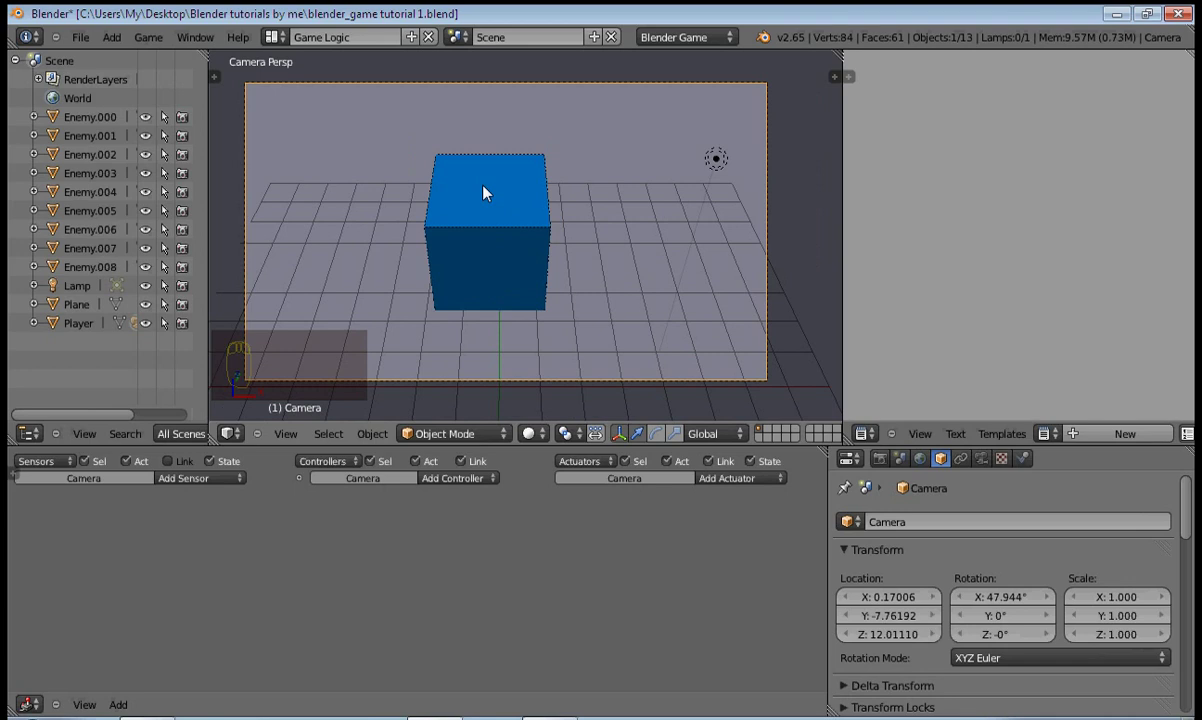